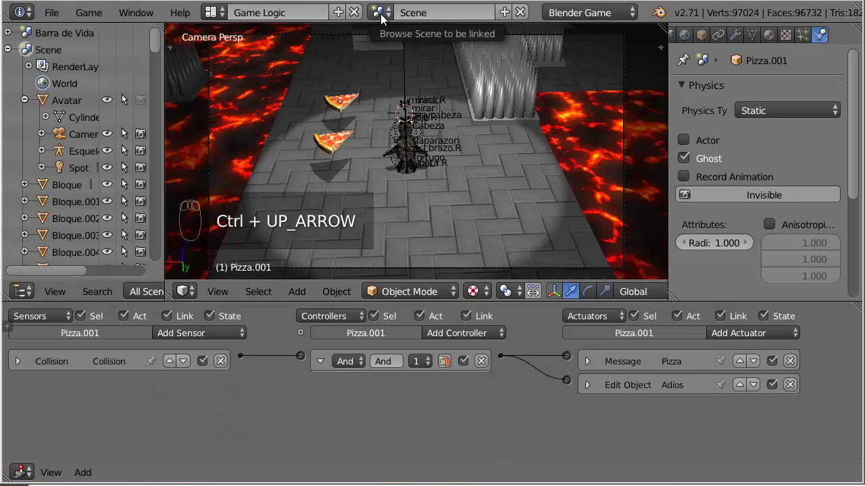
Step: Switch the active scene from Scene to the Interfaz overlay scene
{"action": "left_click_drag", "start_coordinate": [385, 28], "coordinate": [392, 39]}
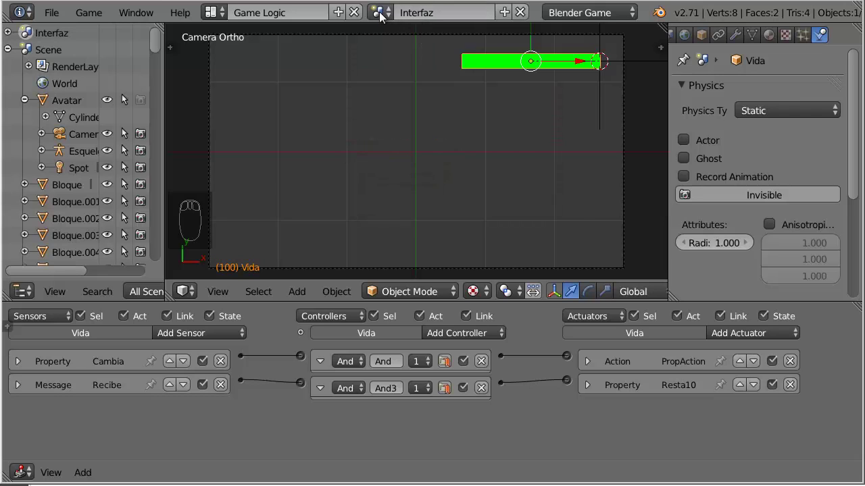
Step: Open the scene selector listing Interfaz and Scene
{"action": "left_click", "coordinate": [386, 30]}
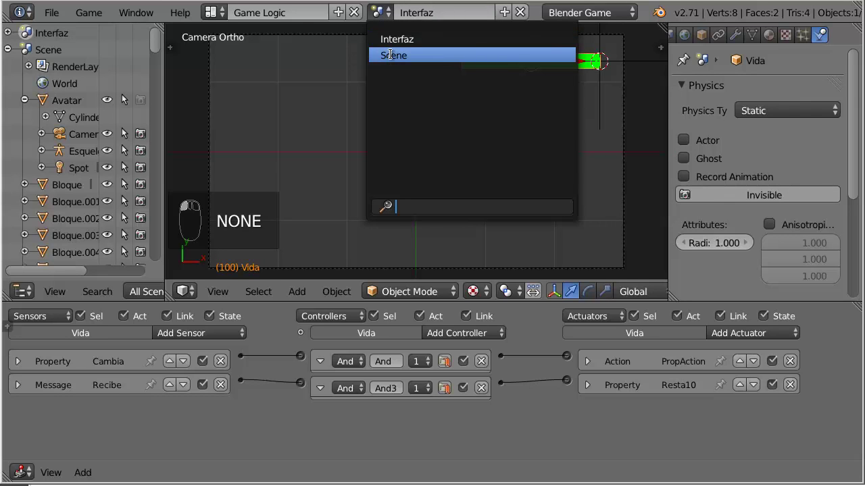
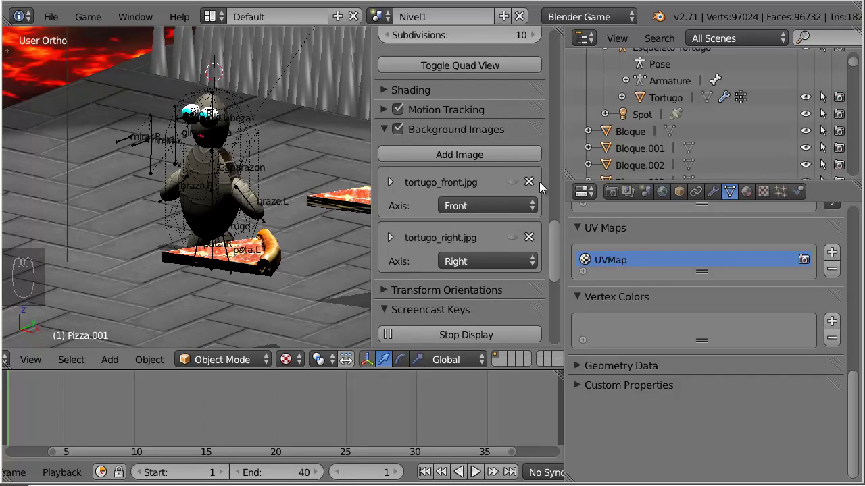
Step: Collapse and turn off the background reference images panel in Nivel1
{"action": "left_click_drag", "start_coordinate": [536, 186], "coordinate": [329, 222]}
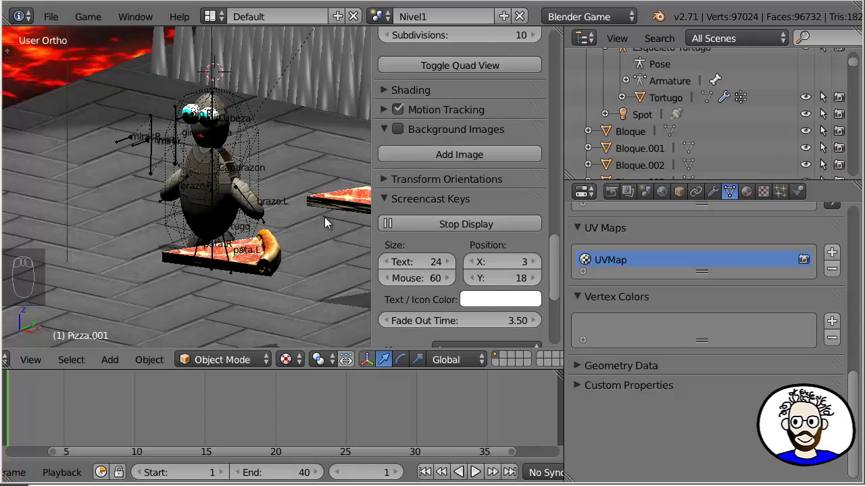
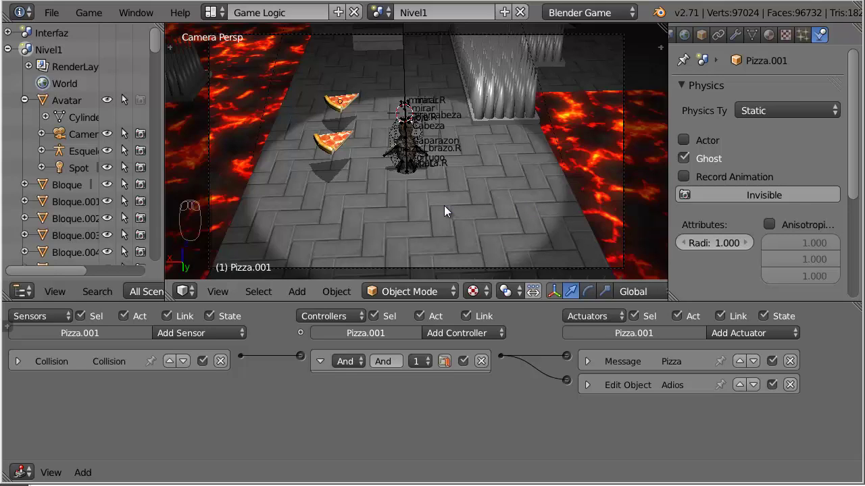
Step: Name the avatar's life property 'Vida' in the EscribeVida logic setup
{"action": "left_click_drag", "start_coordinate": [451, 211], "coordinate": [461, 264]}
{"action": "left_click_drag", "start_coordinate": [467, 274], "coordinate": [462, 285]}
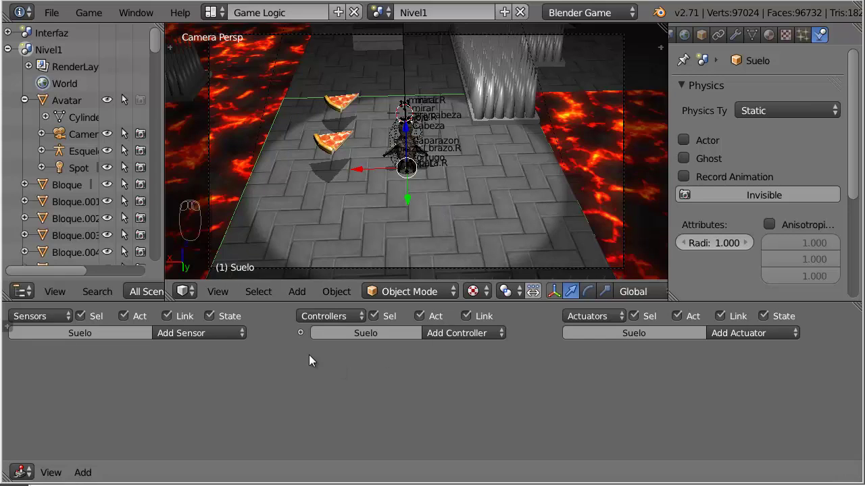
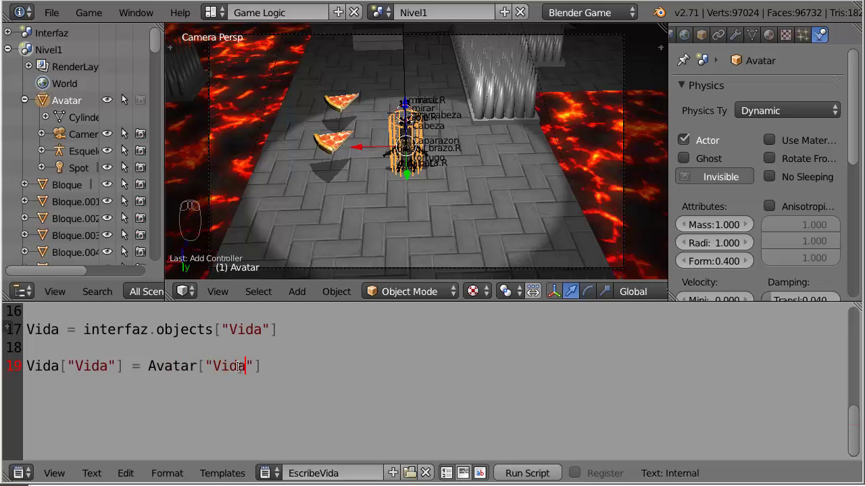
{"action": "key", "text": "shift+v"}
{"action": "key", "text": "i"}
{"action": "key", "text": "d"}
{"action": "key", "text": "a"}
{"action": "left_click", "coordinate": [532, 140]}
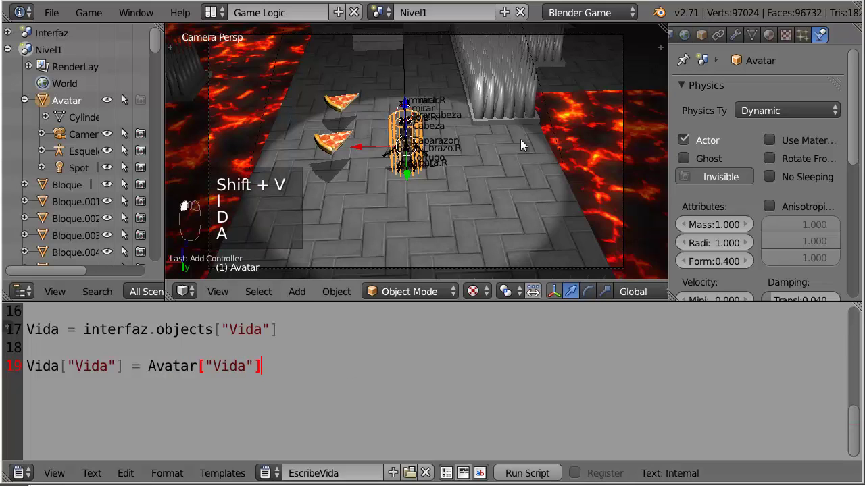